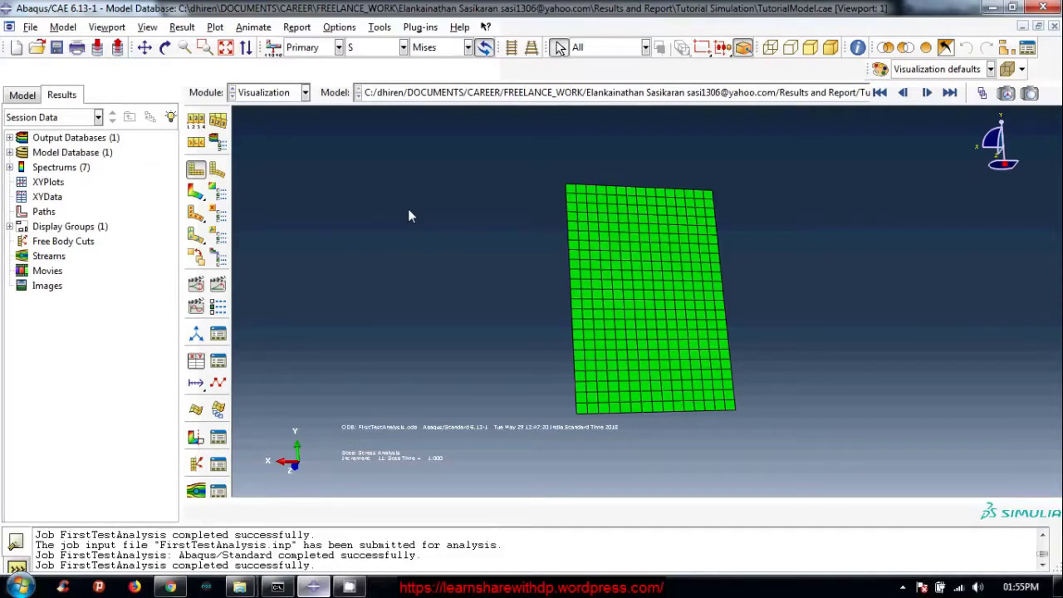
Load the completed job's results, showing the LE max in-plane principal strain contour with legend
click(290, 97)
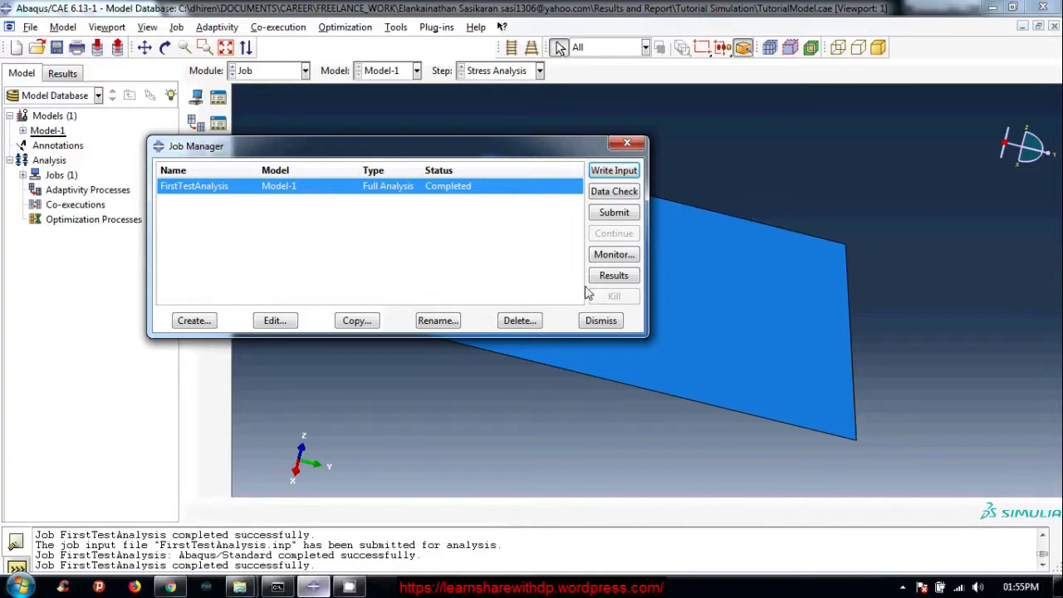
click(623, 279)
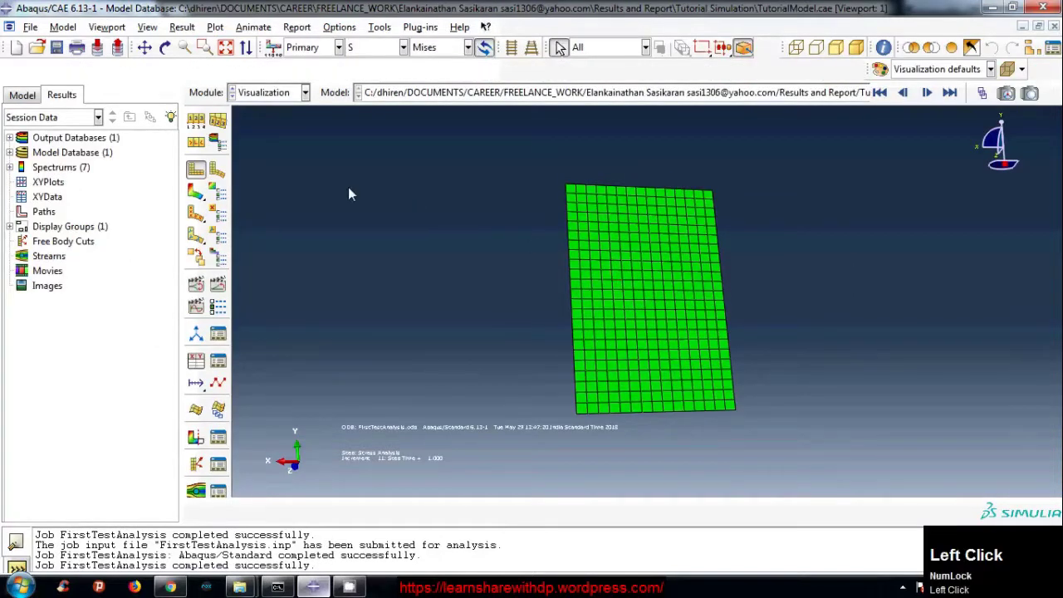
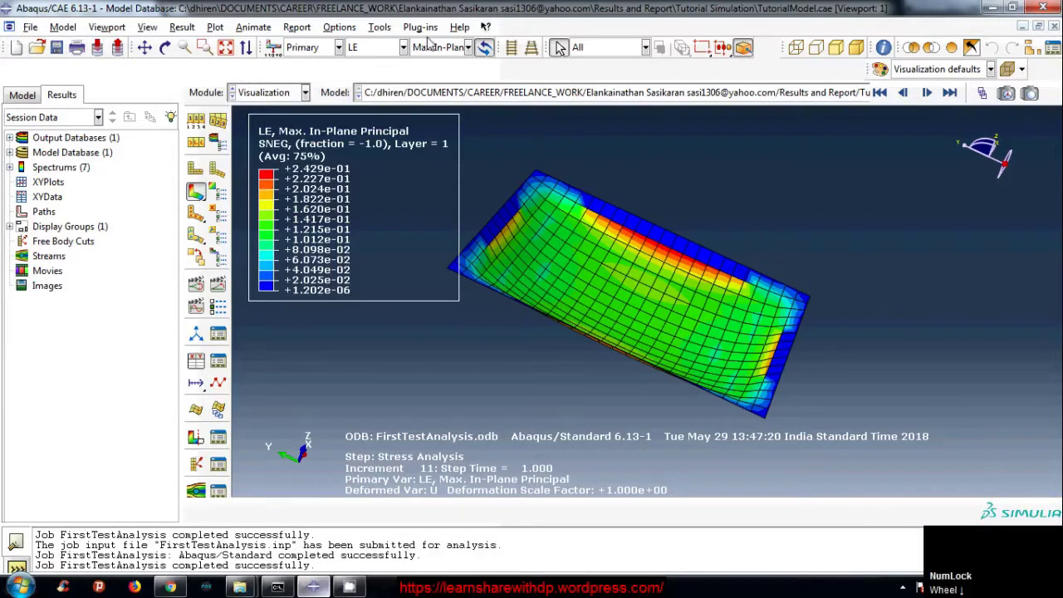
Contour the deformed plate by S, Mises and list the available stress invariants
click(375, 49)
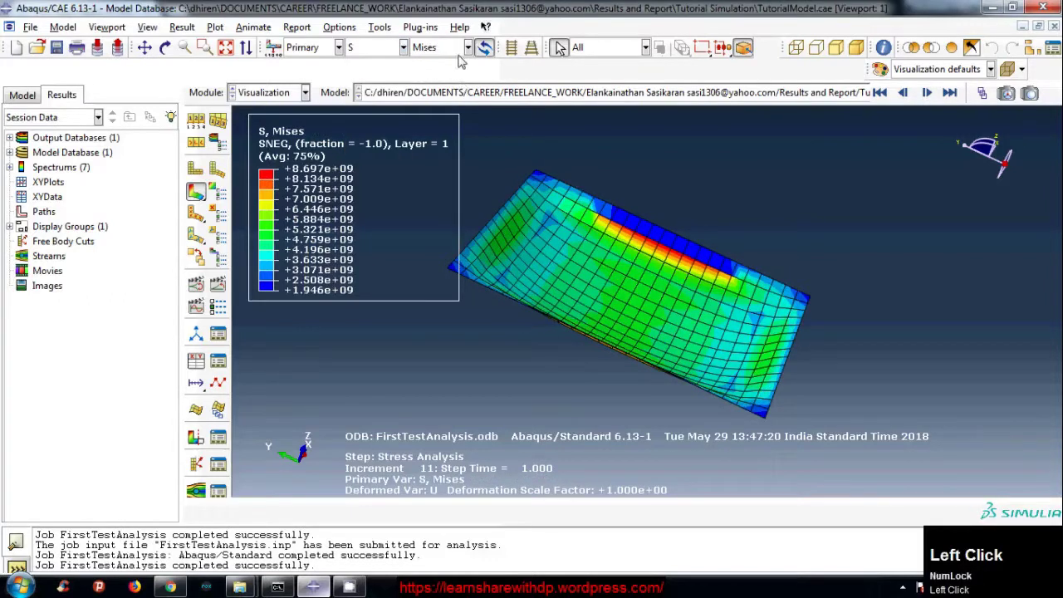
click(446, 51)
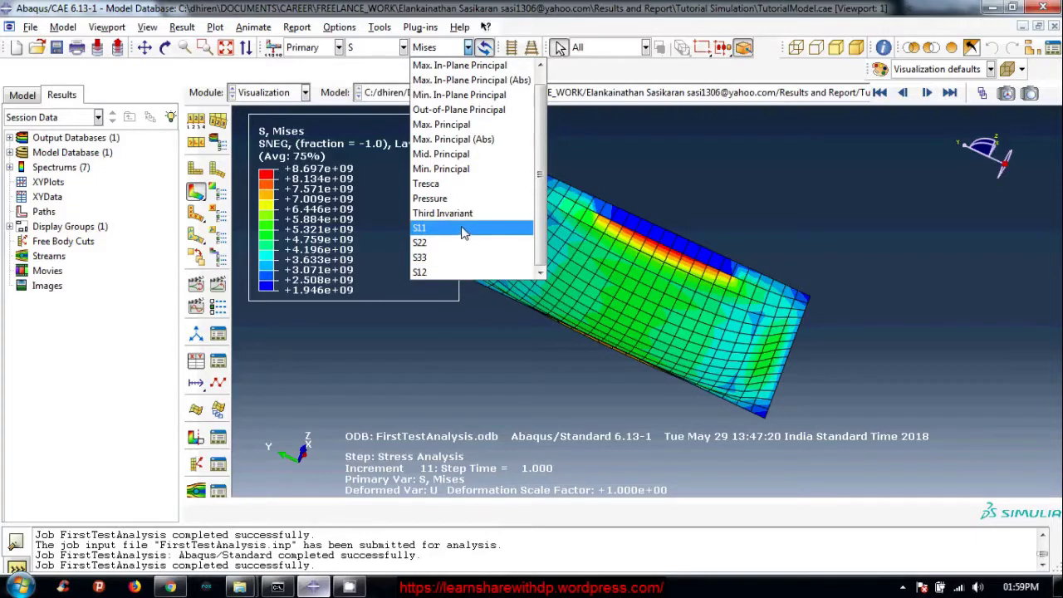
Plot the S11 then S33 stress components (S33 all zero), reopening the component list
click(474, 319)
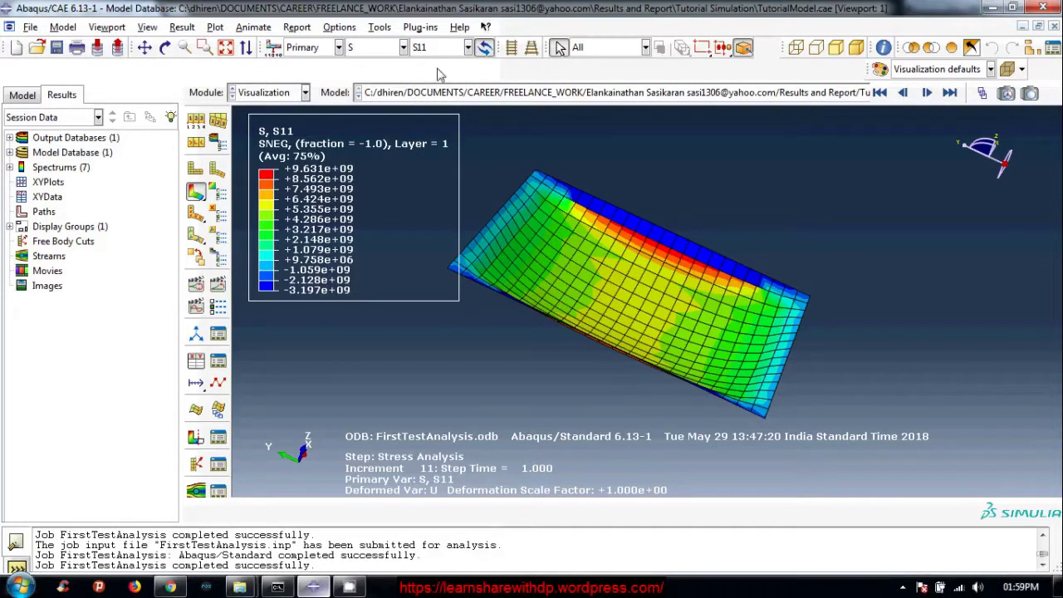
click(441, 88)
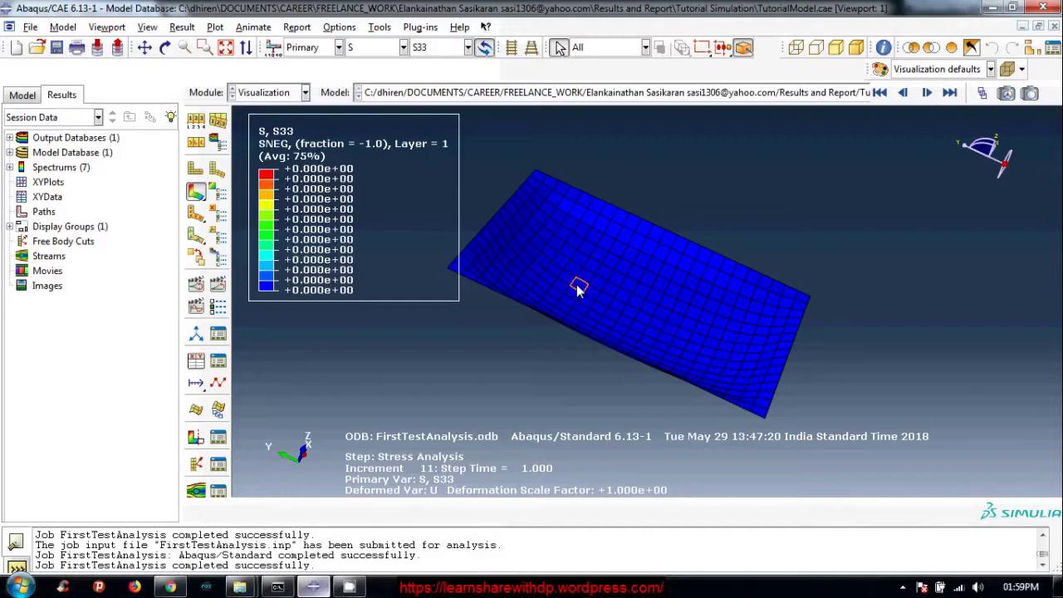
click(437, 110)
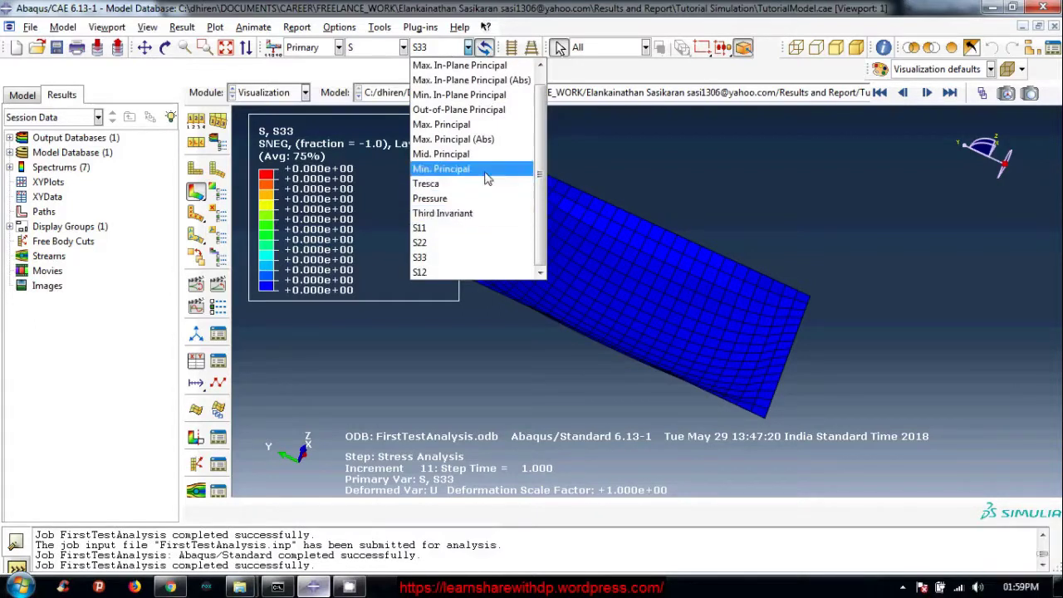
Plot Max. Principal stress, rotate the plate to a clearer angle, and start File > Print
click(491, 172)
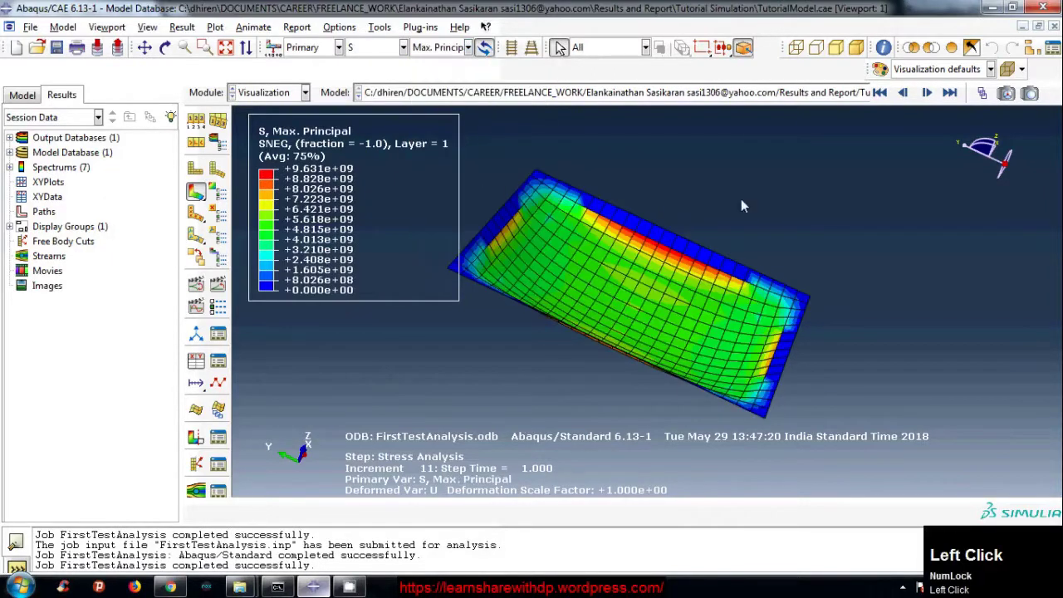
scroll(up, 3)
scroll(down, 3)
key(ctrl+alt+Num_Lock)
scroll(down, 3)
drag(725, 350, 822, 255)
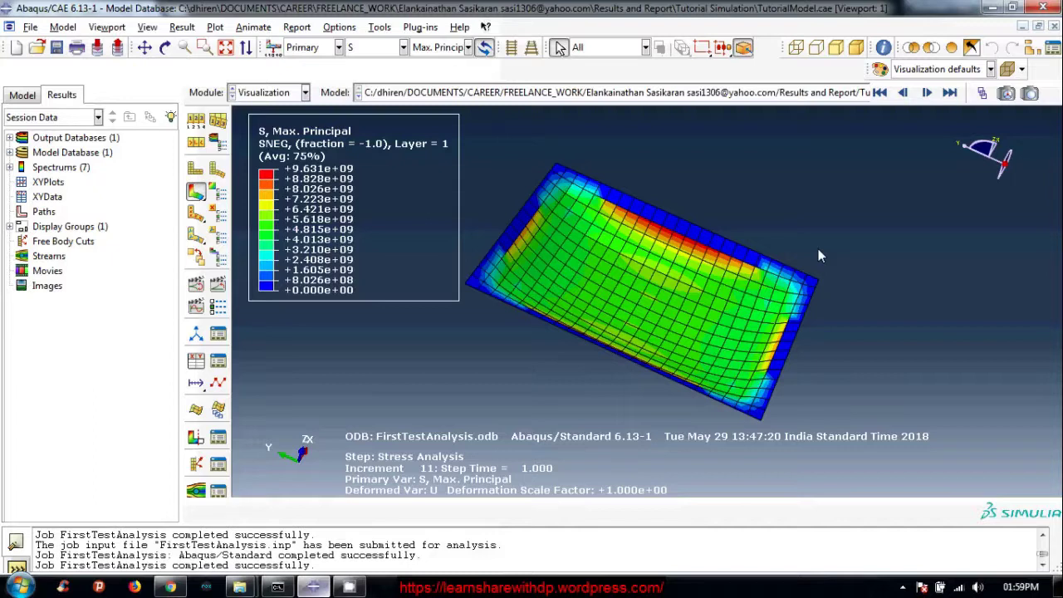
click(504, 179)
In the Print dialog include background and compass, set Destination to File, and list the output formats
key(ctrl+p)
drag(113, 139, 46, 220)
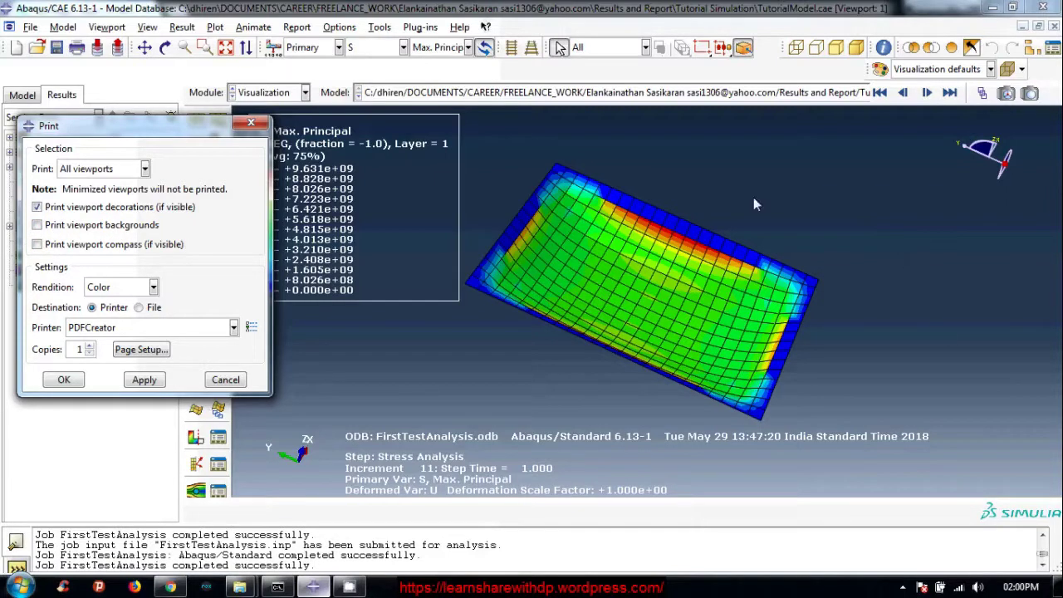
click(45, 223)
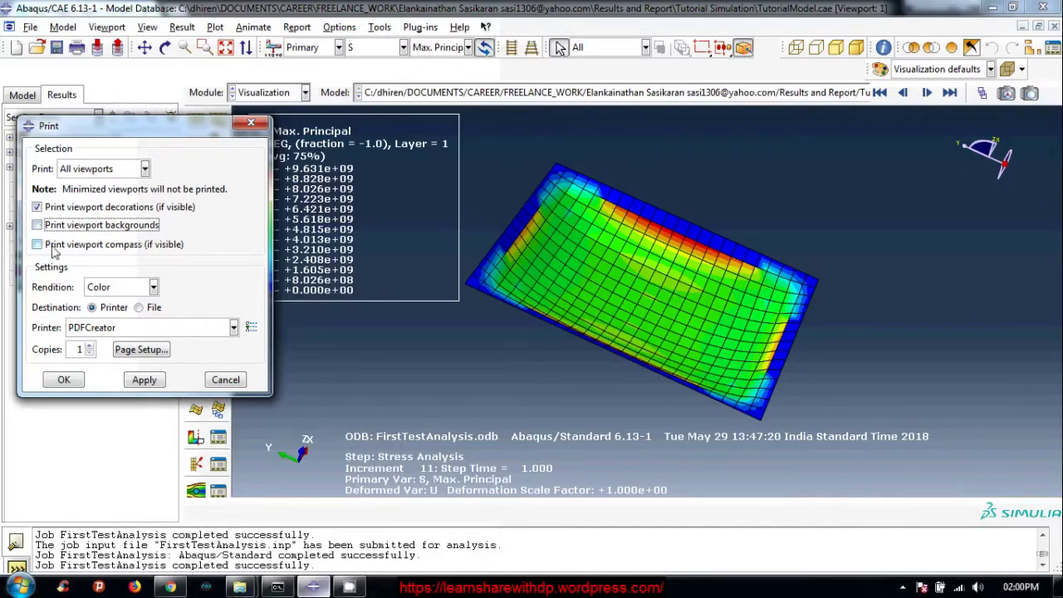
click(47, 229)
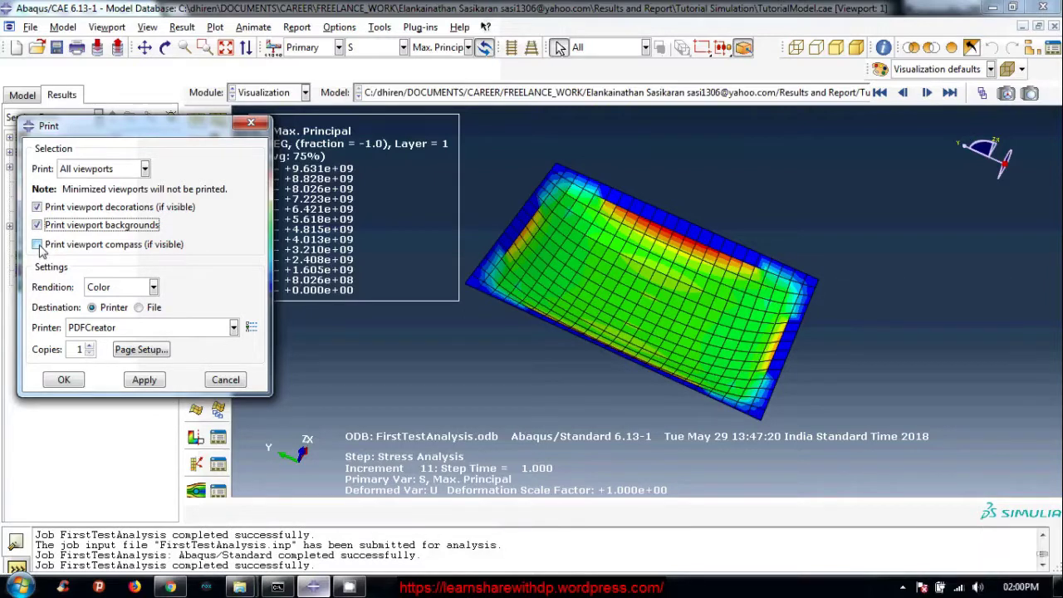
click(41, 244)
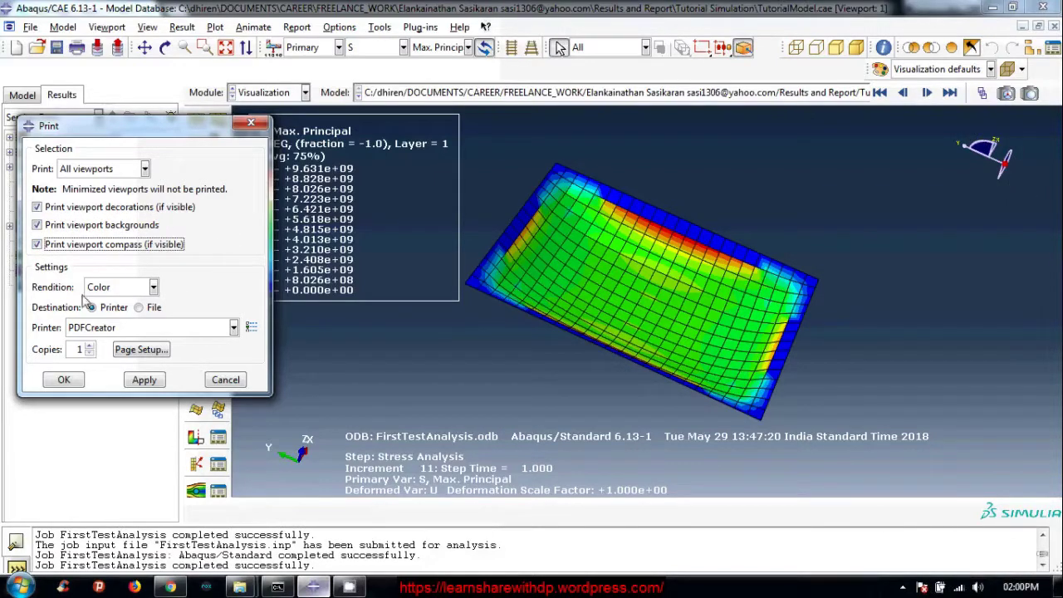
click(140, 312)
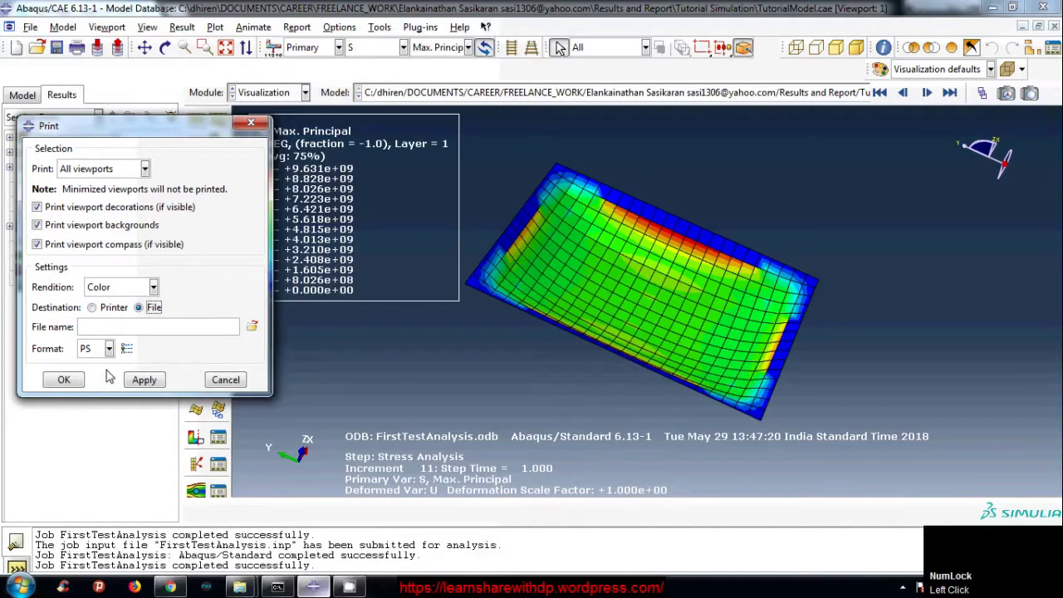
click(100, 354)
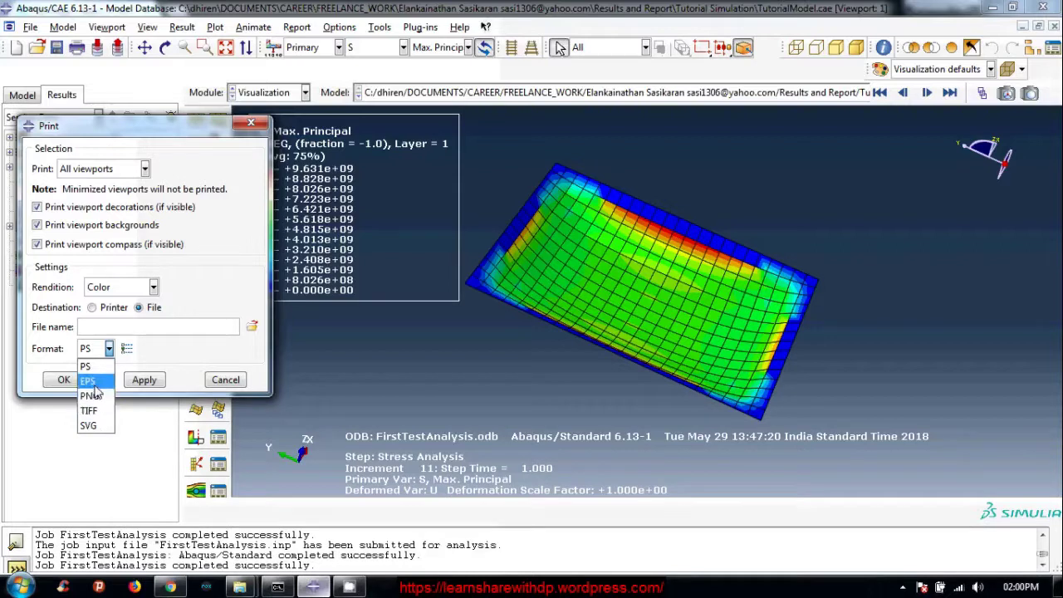
In the Results and Report folder, name the PNG output file maxPrincipal.png
click(103, 400)
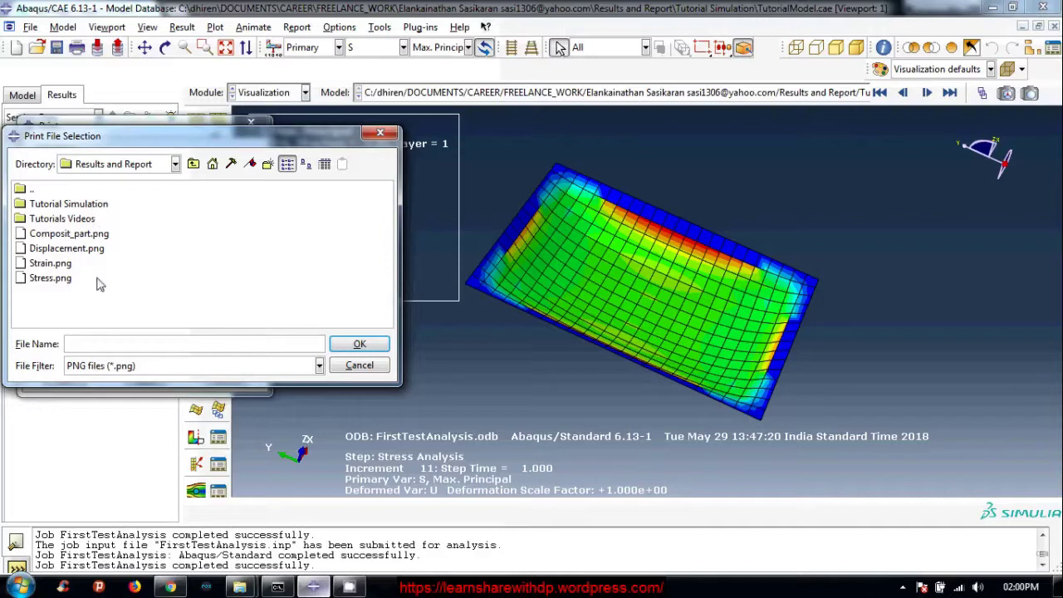
click(67, 310)
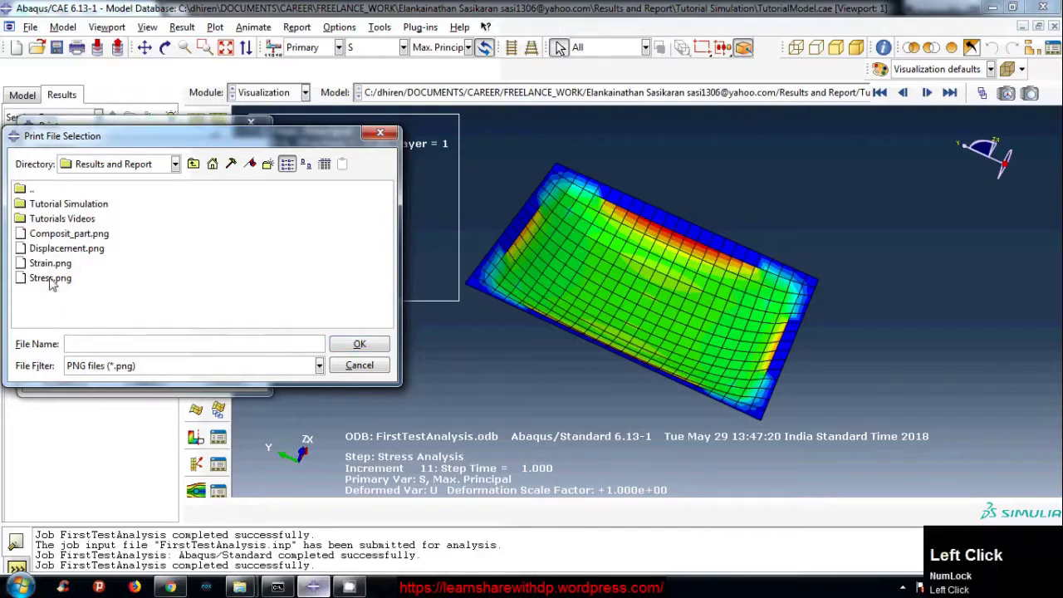
click(563, 48)
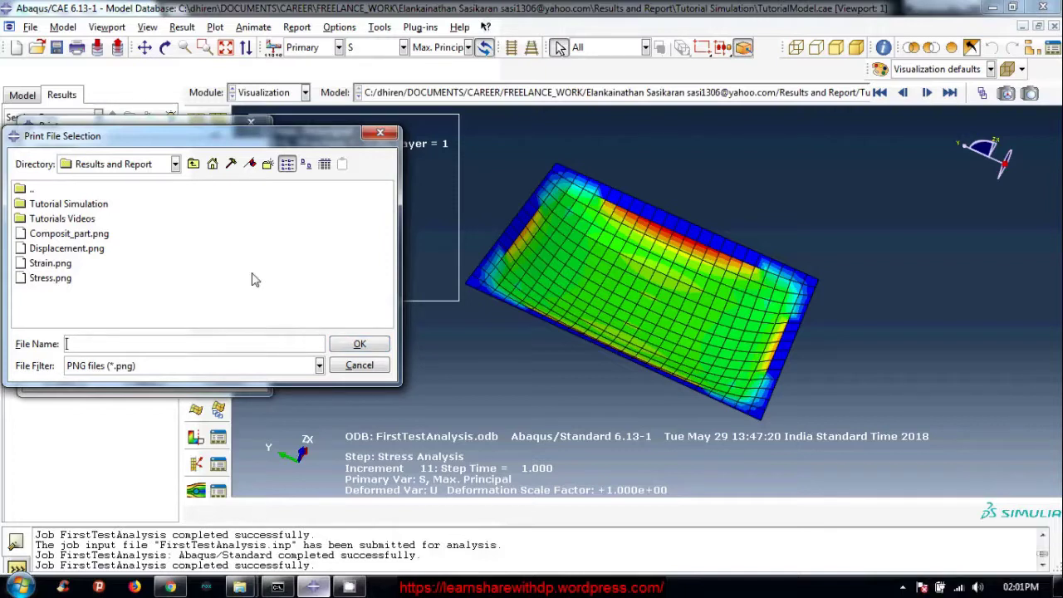
text(max)
text(rincipal)
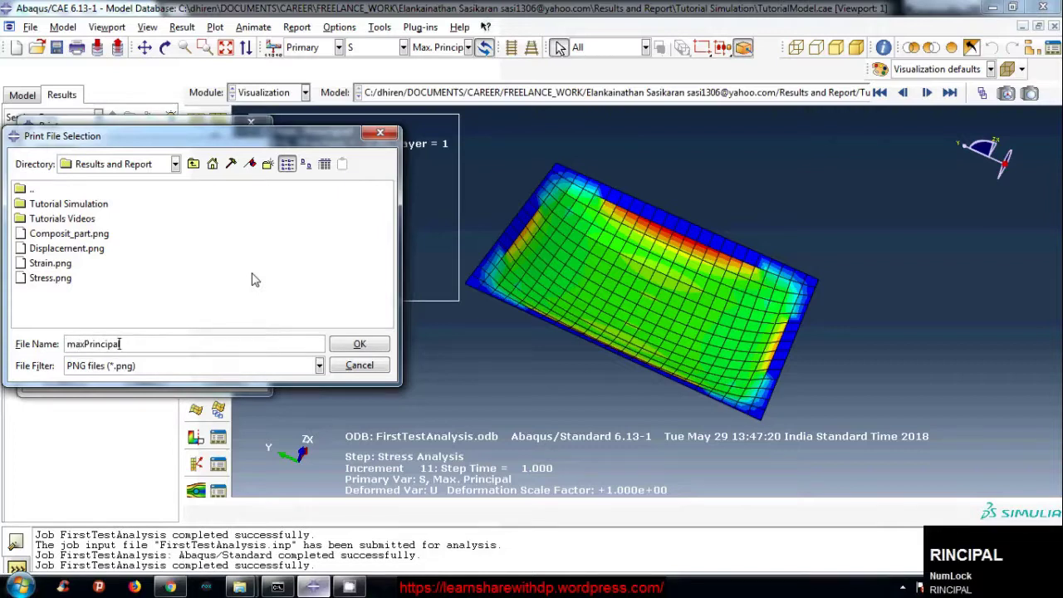
text(png)
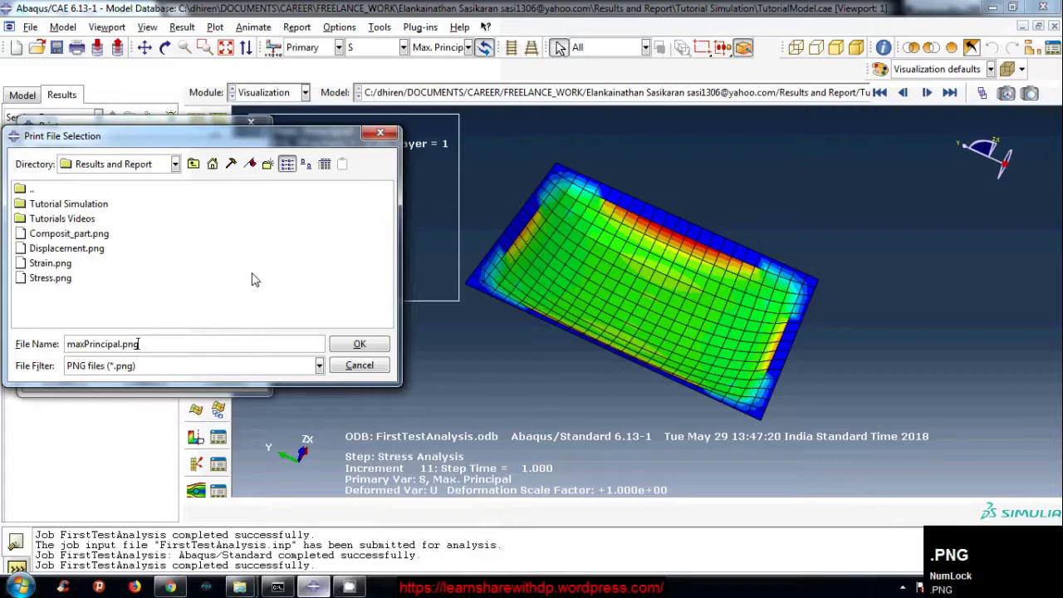
Bring the Windows Explorer window forward after the print to maxPrincipal.png completes
click(362, 343)
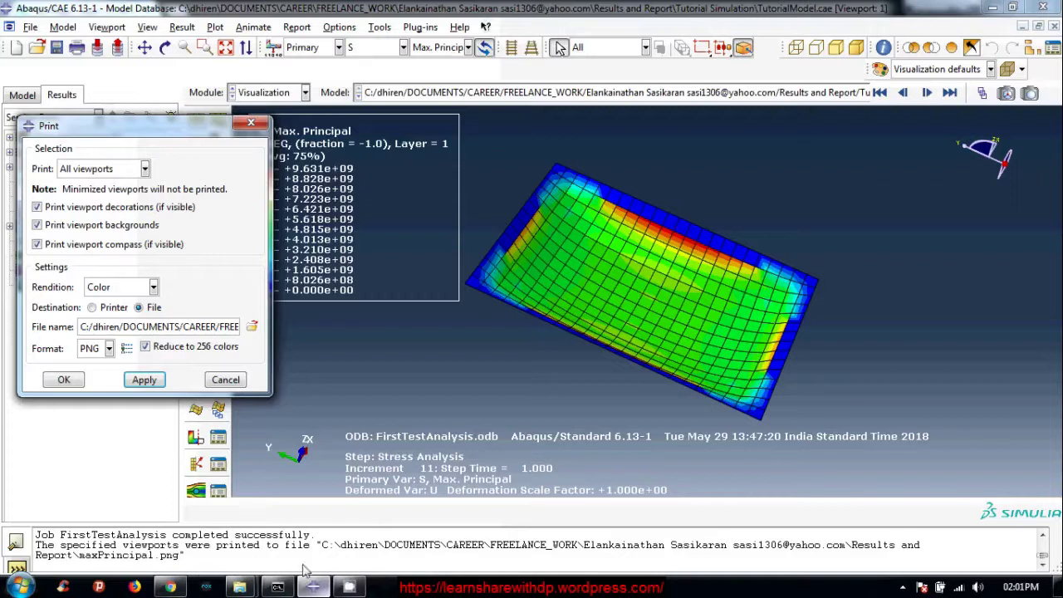
Back in Results and Report, confirm maxPrincipal.png (32 KB) exists and preview it in Photo Viewer
click(247, 590)
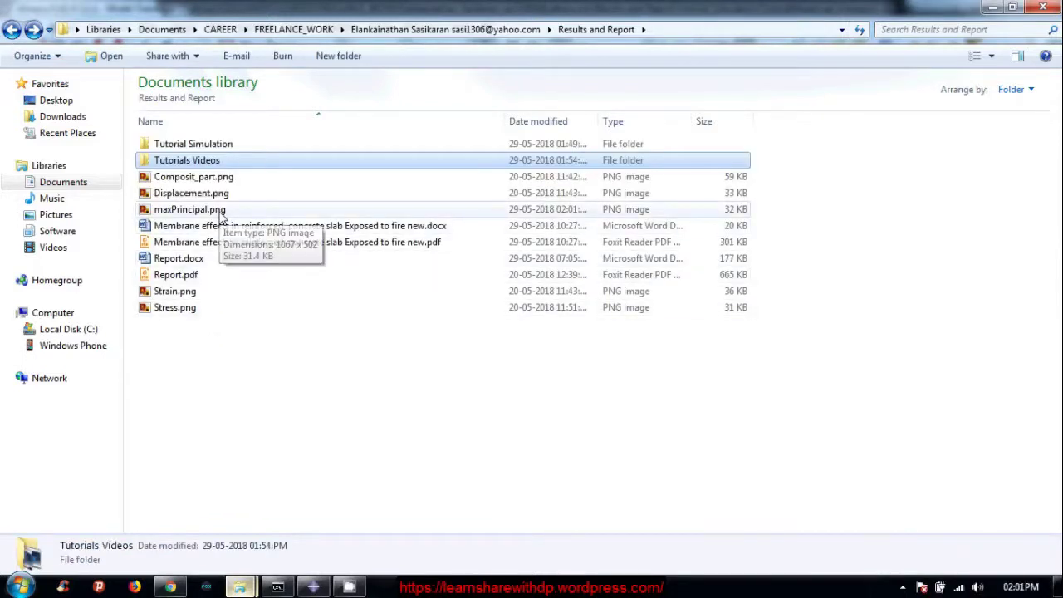
click(197, 211)
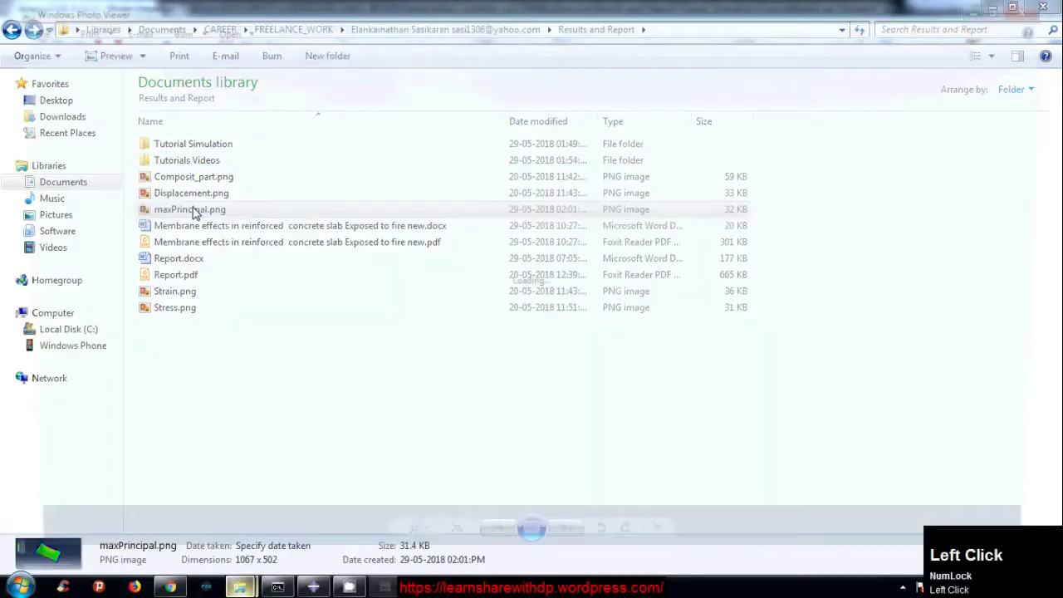
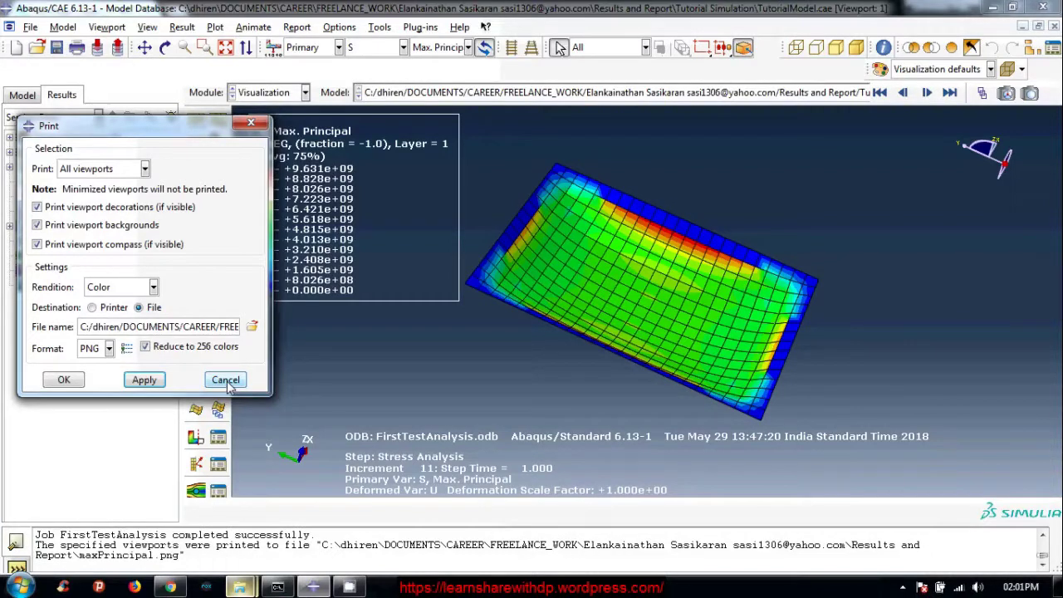
Cancel the Print dialog, leaving the max principal stress contour displayed
click(236, 370)
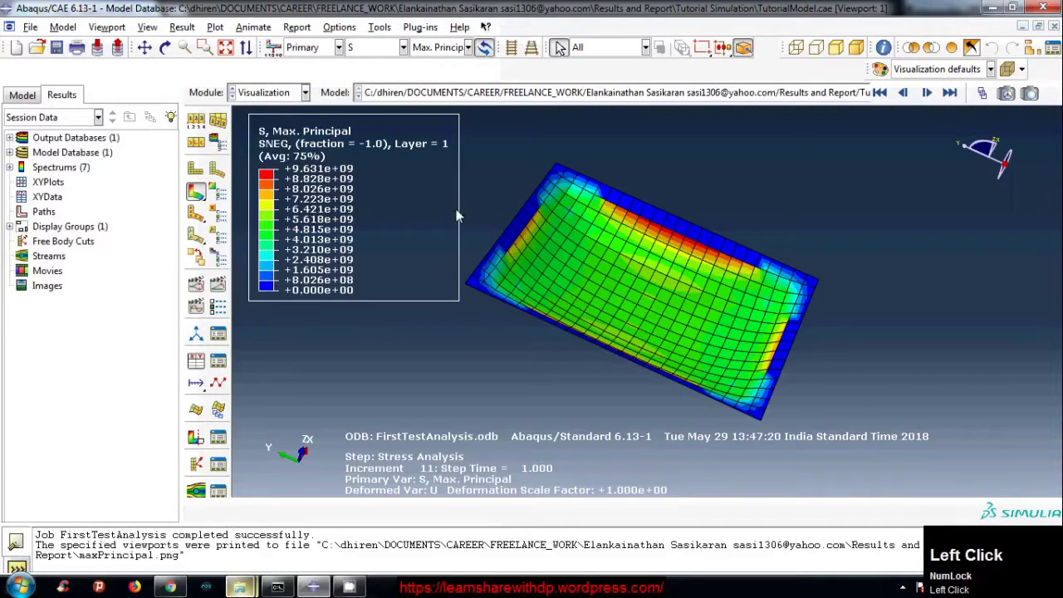